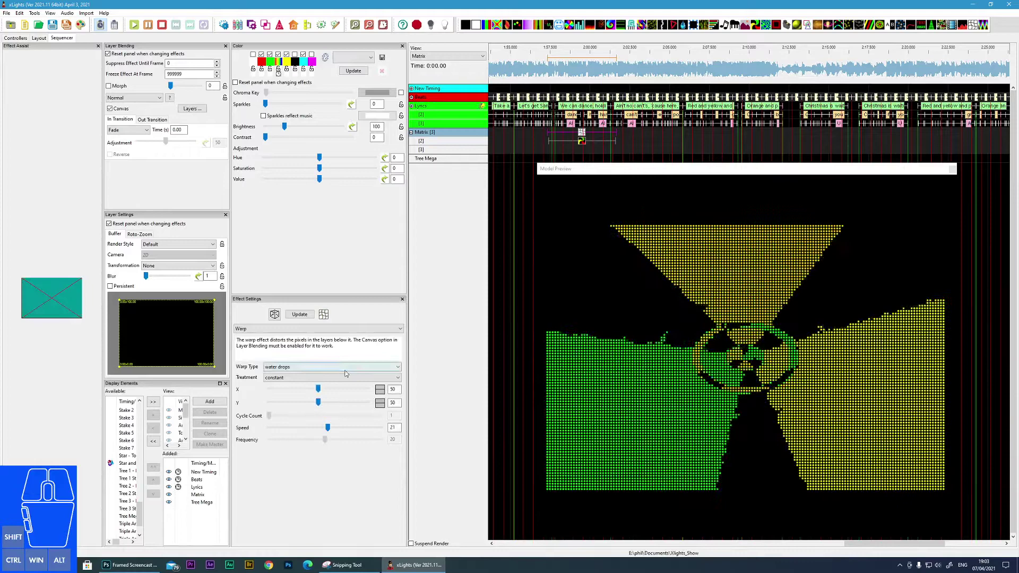
Keep water drops as the warp type and shift its centre X to 76
left_click(297, 366)
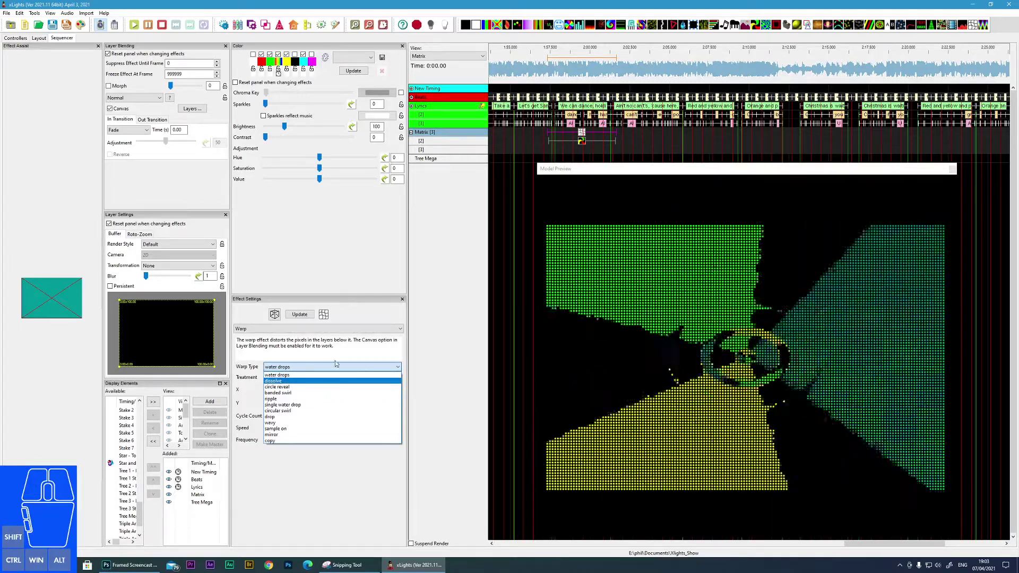
left_click(337, 357)
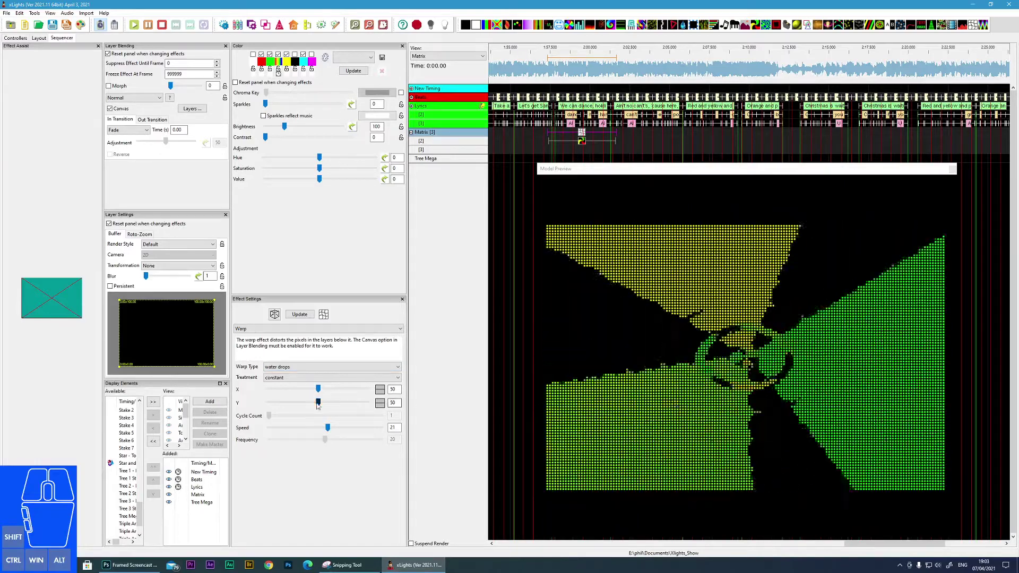
left_click(321, 392)
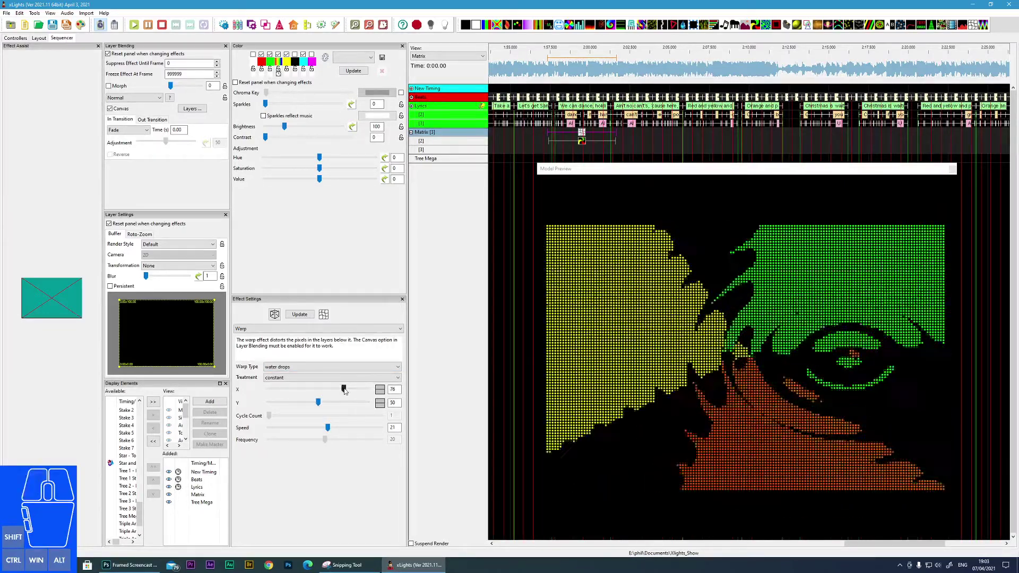
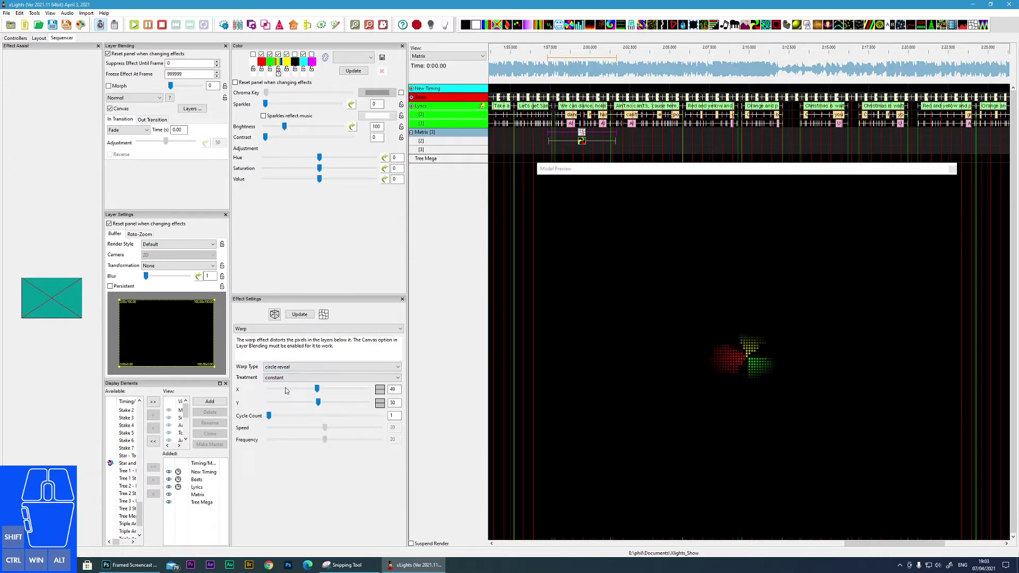
Switch the warp to banded swirl and raise the cycle count to 3
left_click(297, 368)
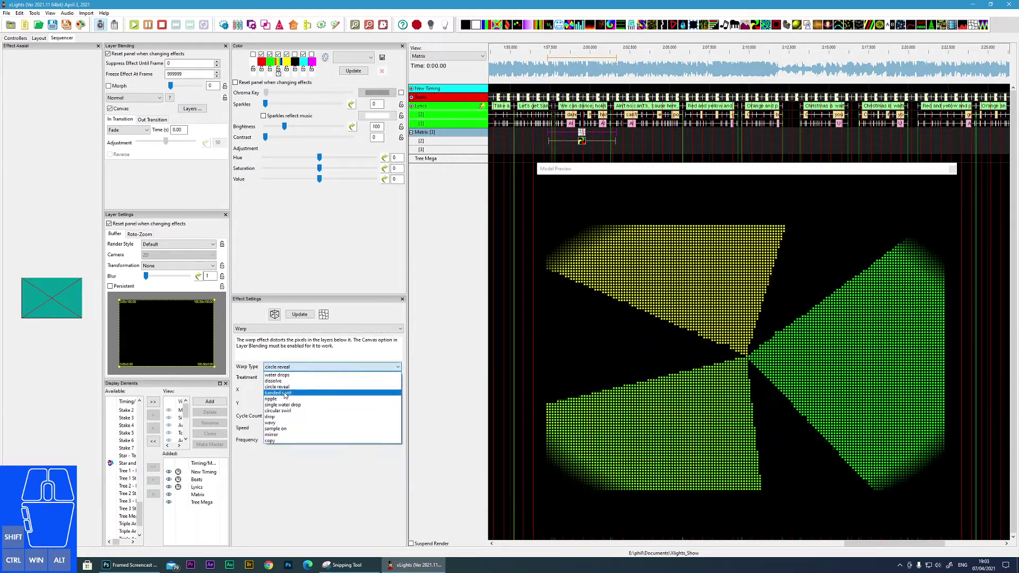
left_click(285, 394)
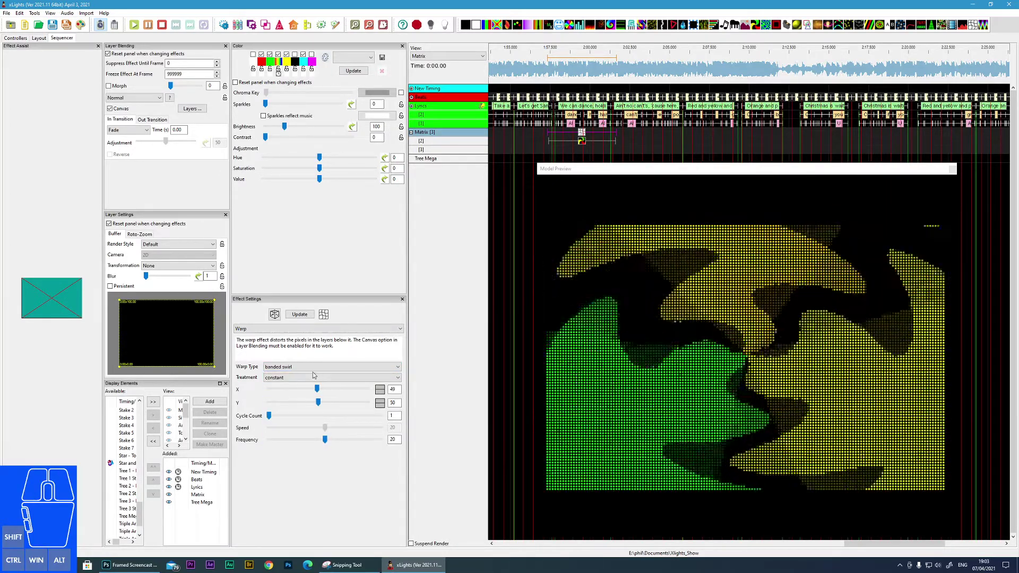
left_click_drag(272, 418, 295, 419)
Switch the warp to ripple and lower its speed to 10
left_click(308, 369)
left_click(284, 401)
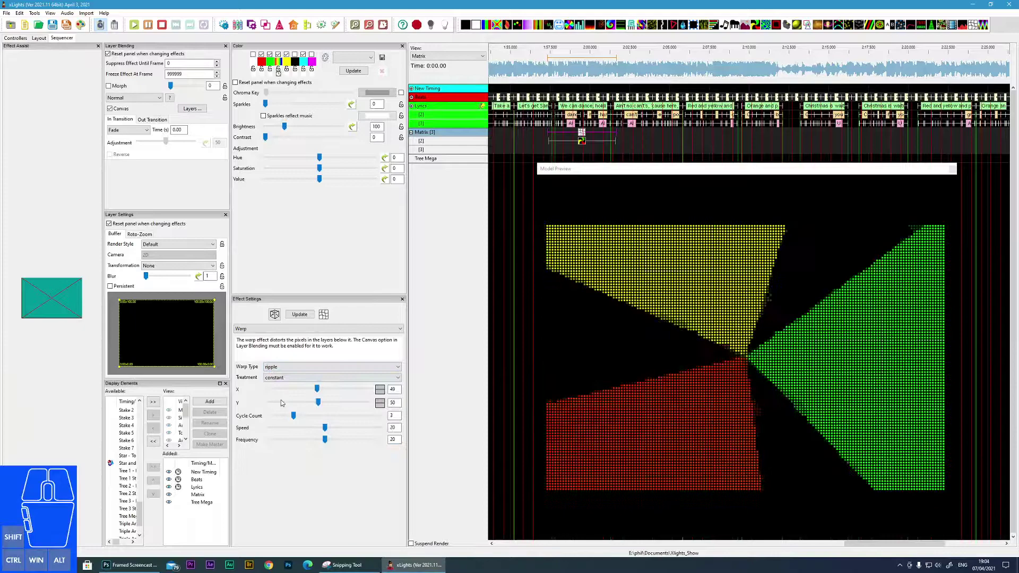
left_click_drag(328, 430, 299, 429)
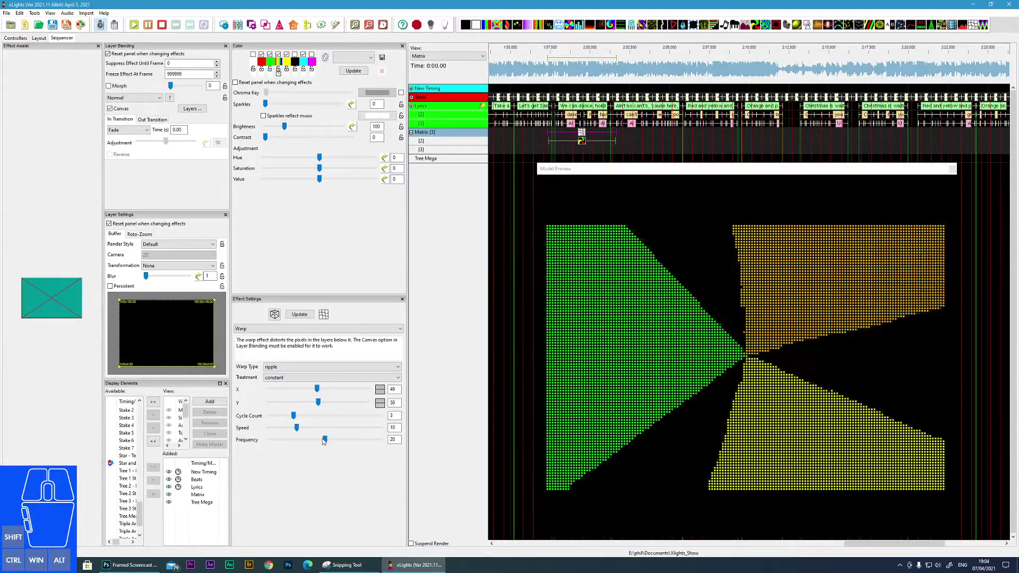
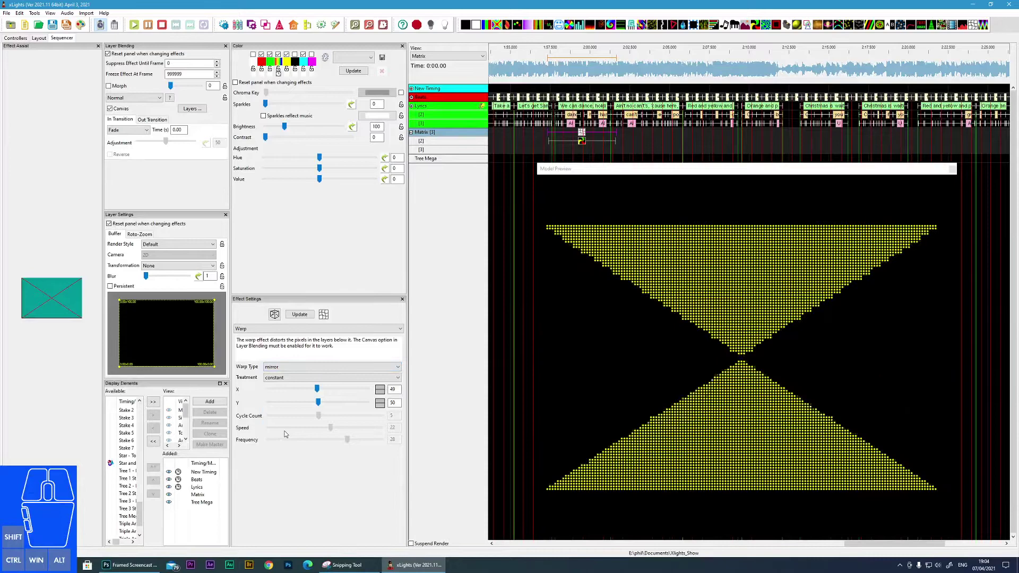
Move the mirror warp centre to Y 70 and X 25
left_click_drag(321, 404, 341, 402)
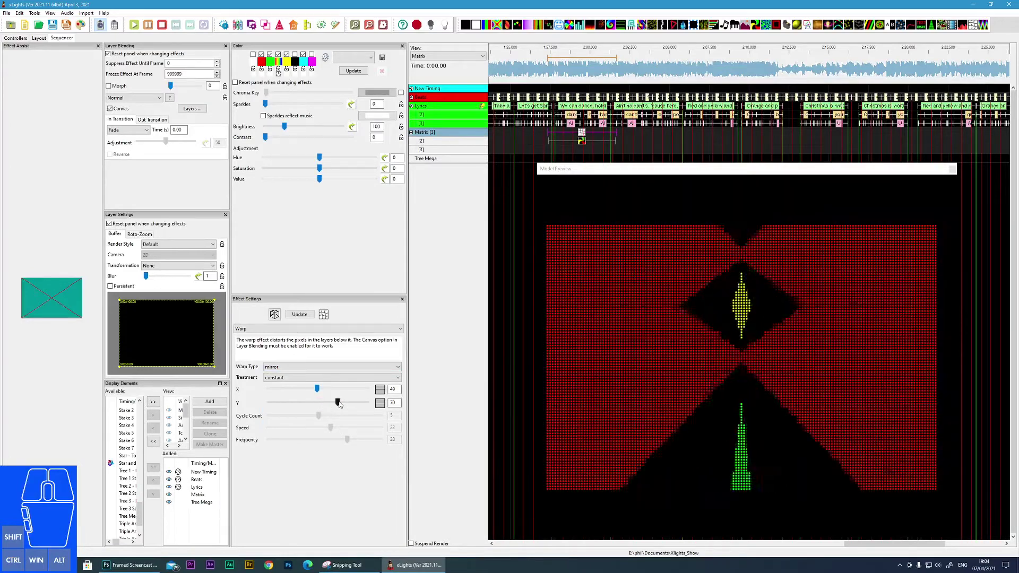
left_click(309, 389)
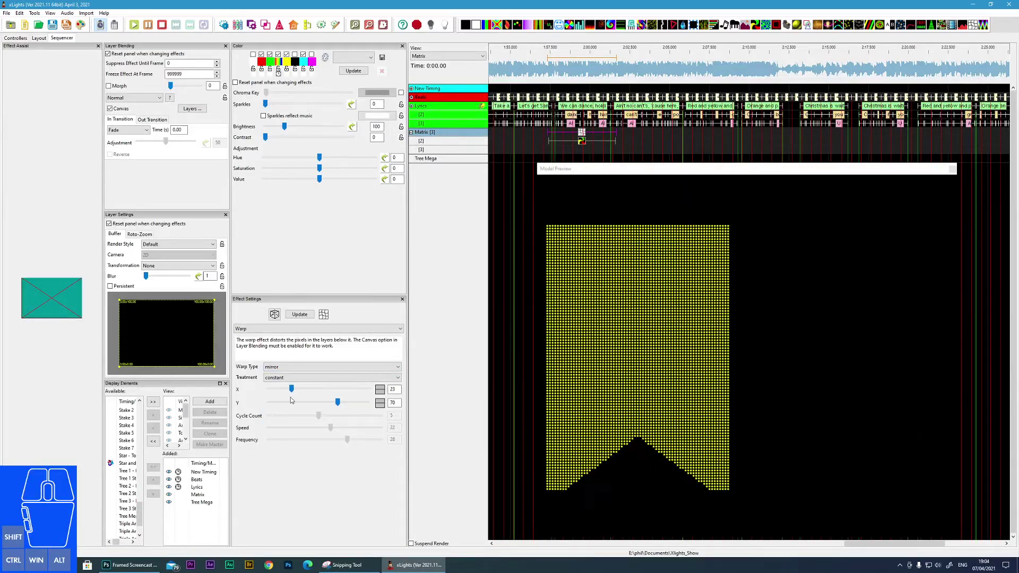
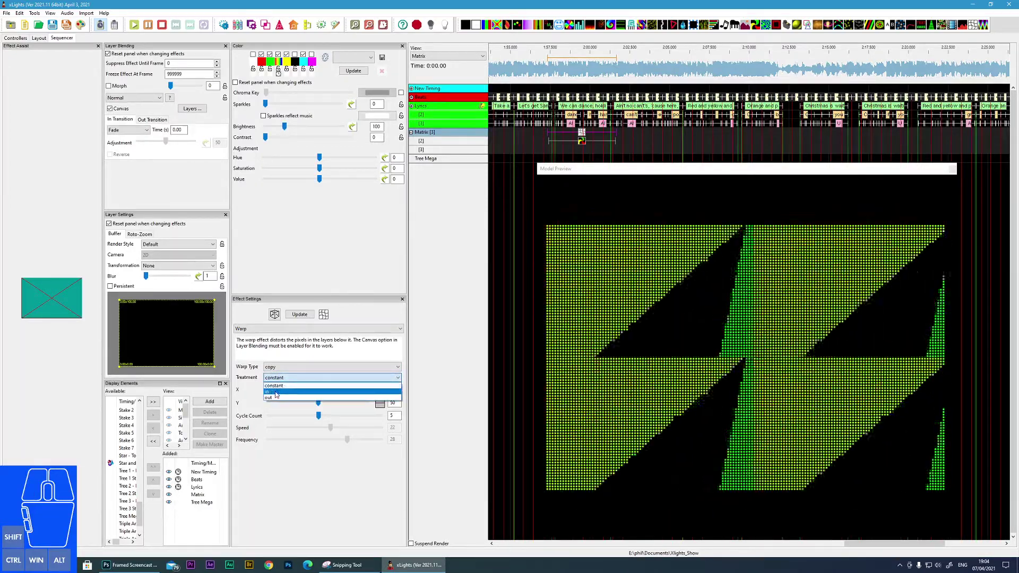
Keep the constant treatment on the copy warp and revisit the warp type list
left_click(275, 391)
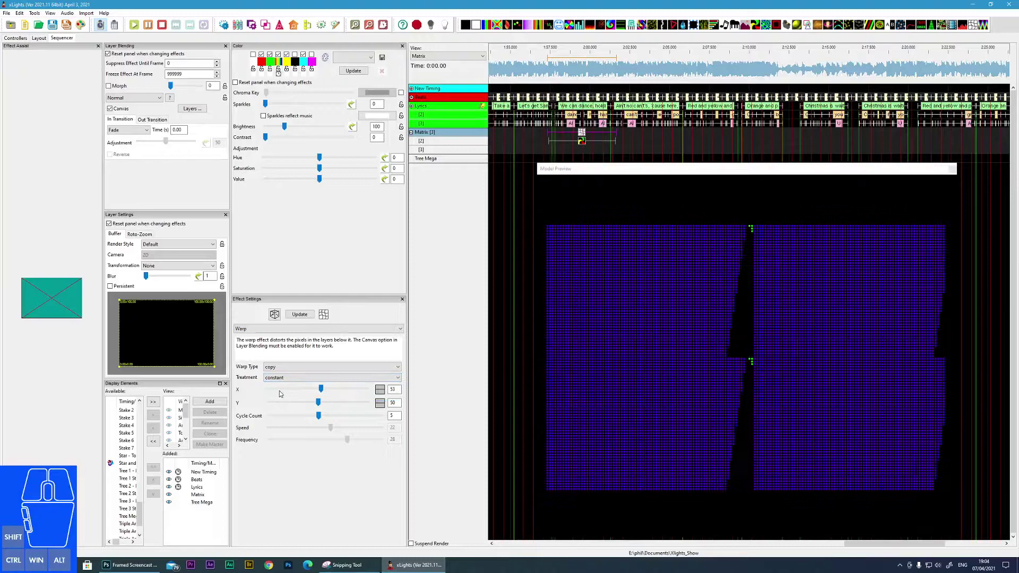
left_click(288, 381)
left_click(276, 399)
left_click(332, 371)
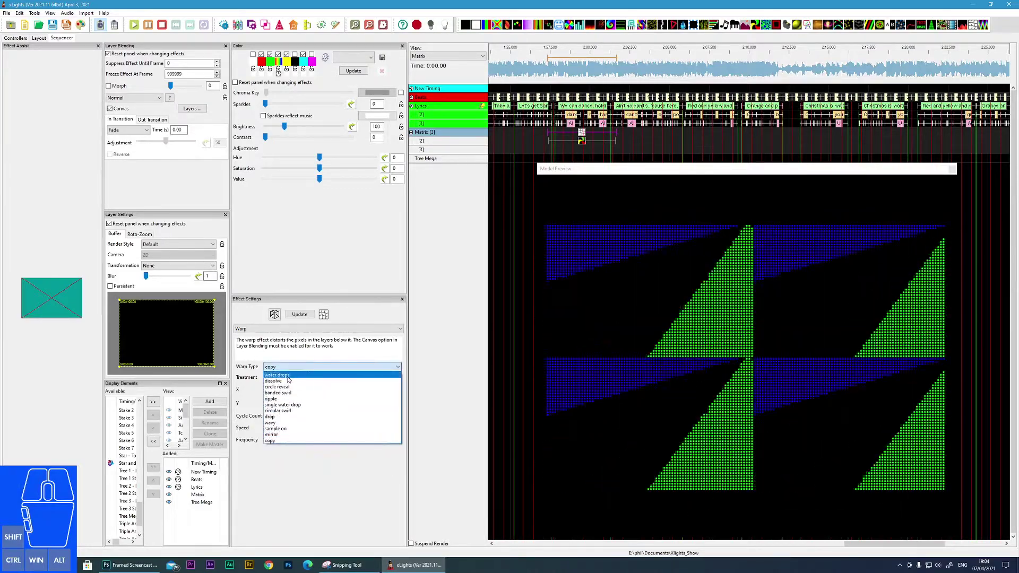
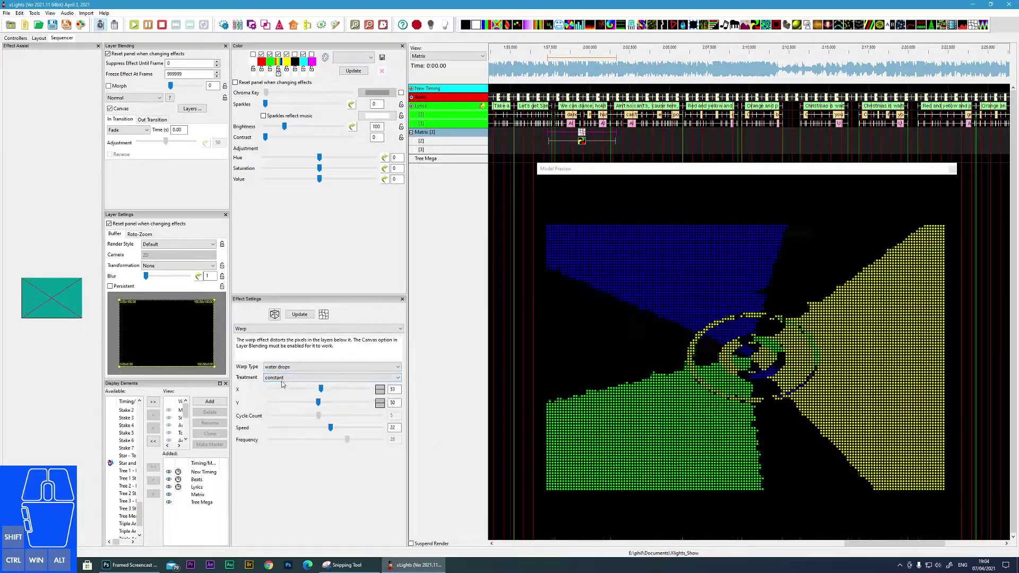
Keep constant treatment for water drops, then set the ripple warp treatment to in
left_click(284, 379)
left_click(278, 399)
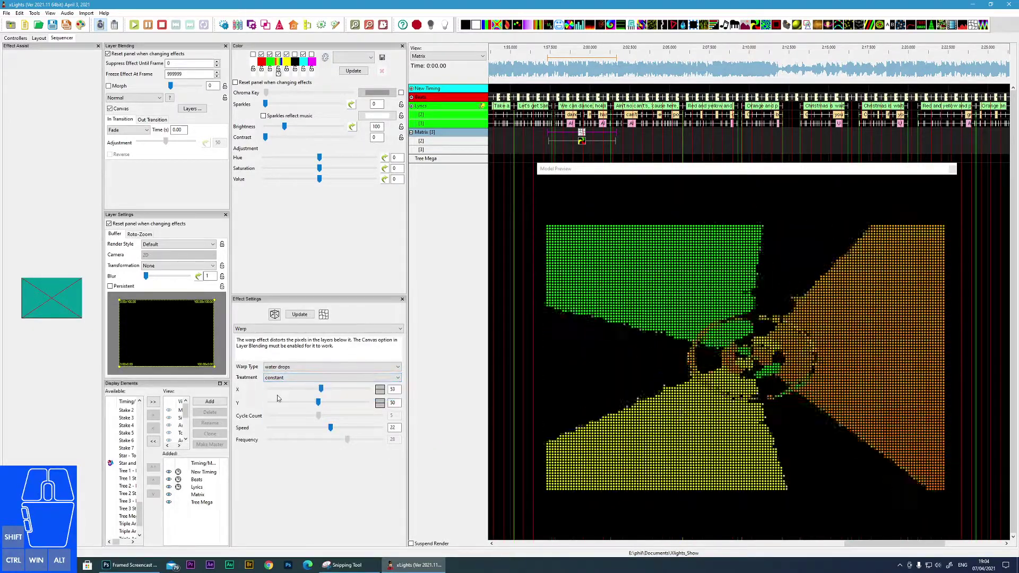
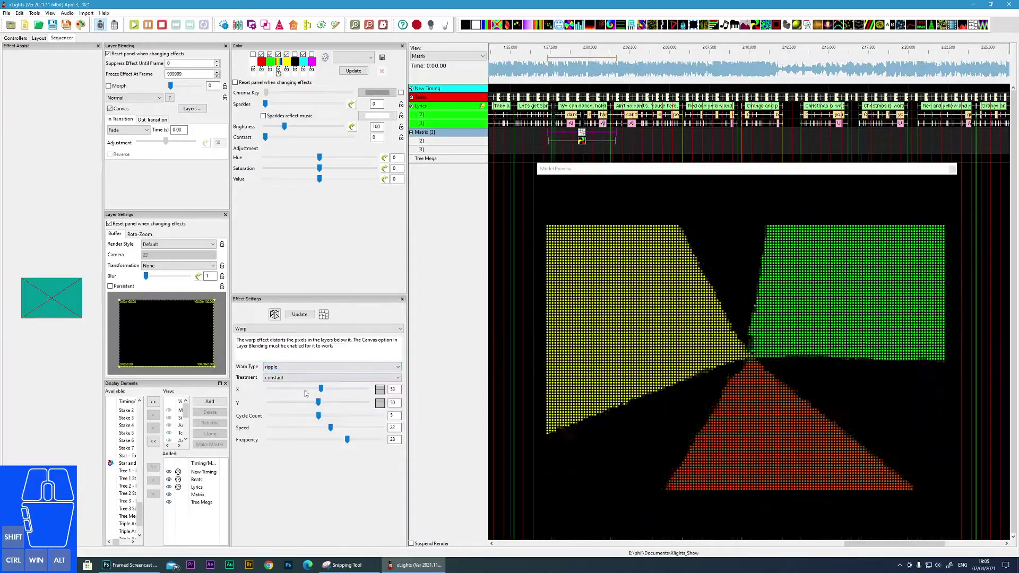
left_click(297, 381)
left_click(282, 393)
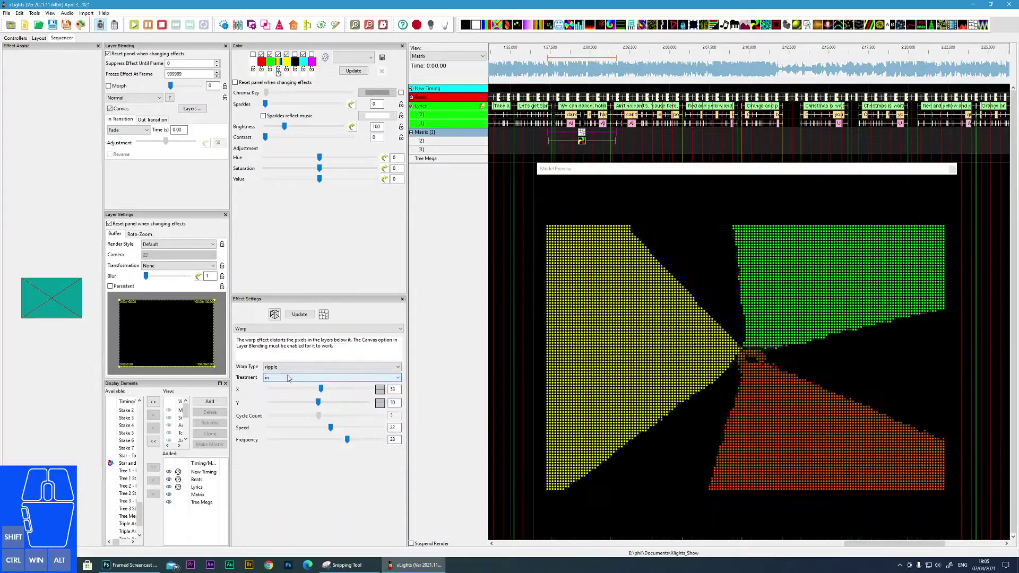